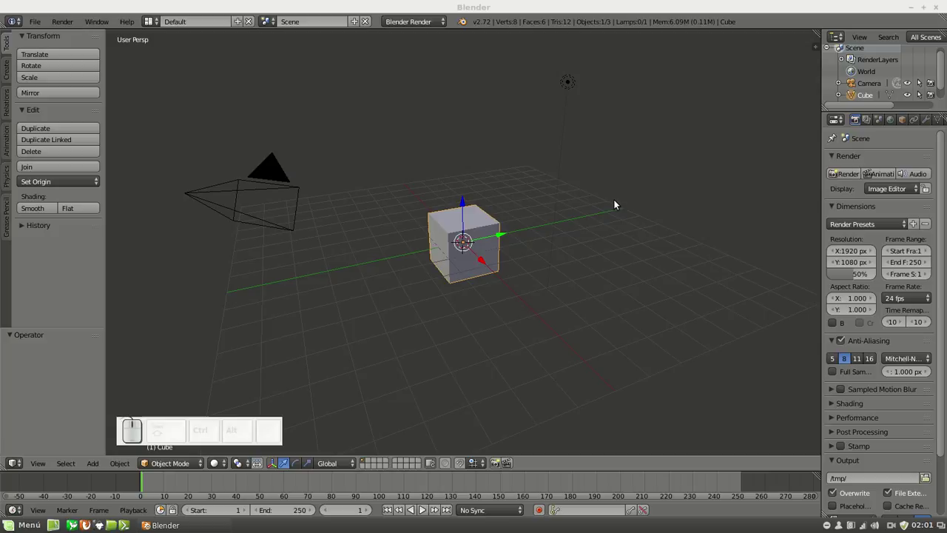
Step: Show the cube's transform values beside the 3D view with the N sidebar
{"action": "key", "text": "n"}
{"action": "left_click", "coordinate": [823, 63]}
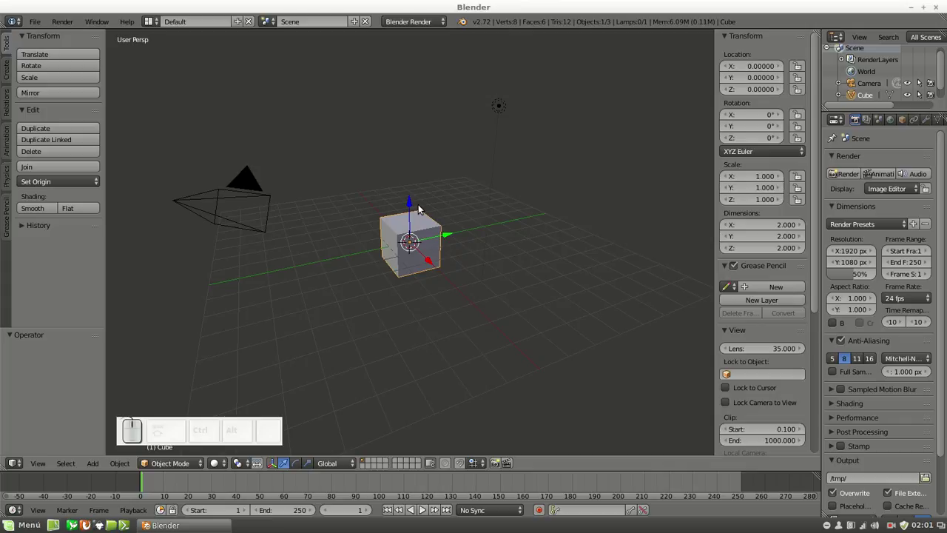
Step: Drag the cube off the origin to about 2.24, -1.71, 1.79, tilted and scaled to 1.135
{"action": "left_click_drag", "start_coordinate": [417, 178], "coordinate": [499, 229]}
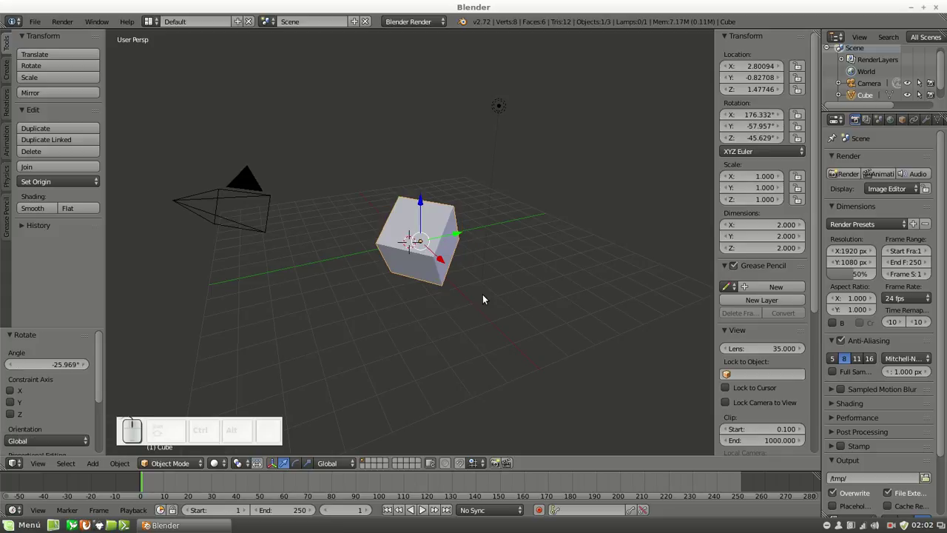
{"action": "left_click", "coordinate": [352, 253]}
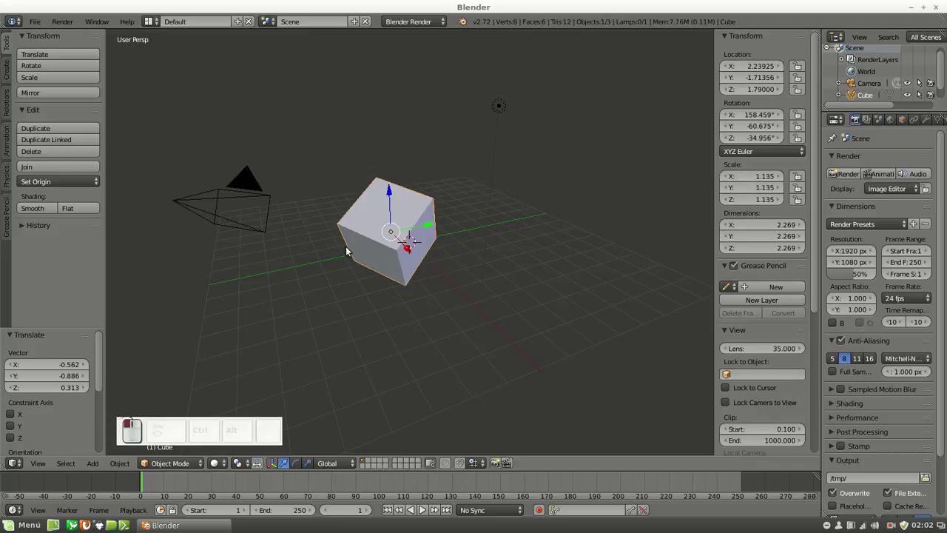